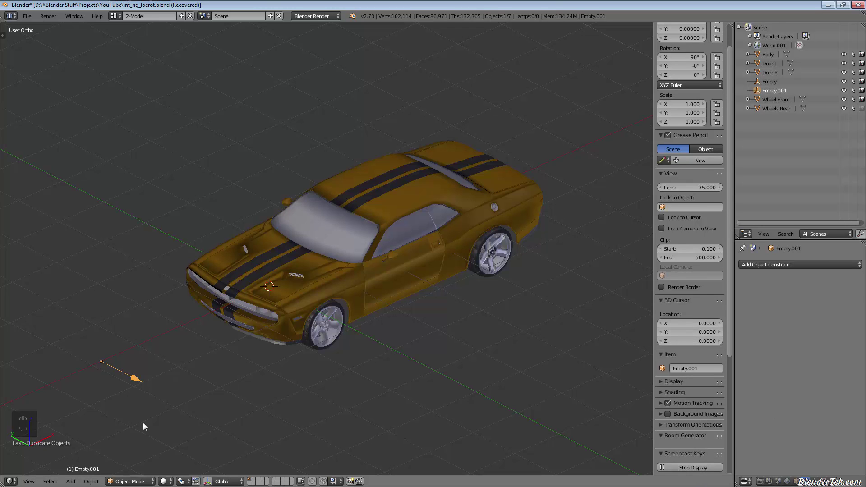
Rotate the Empty.001 arrow to -90° on X so it points the opposite way
left_click_drag(321, 385, 322, 384)
key("r")
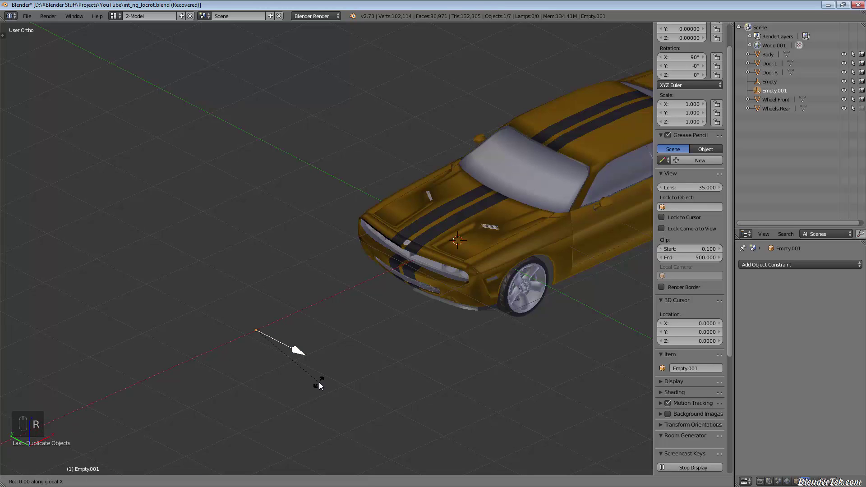
middle_click(302, 367)
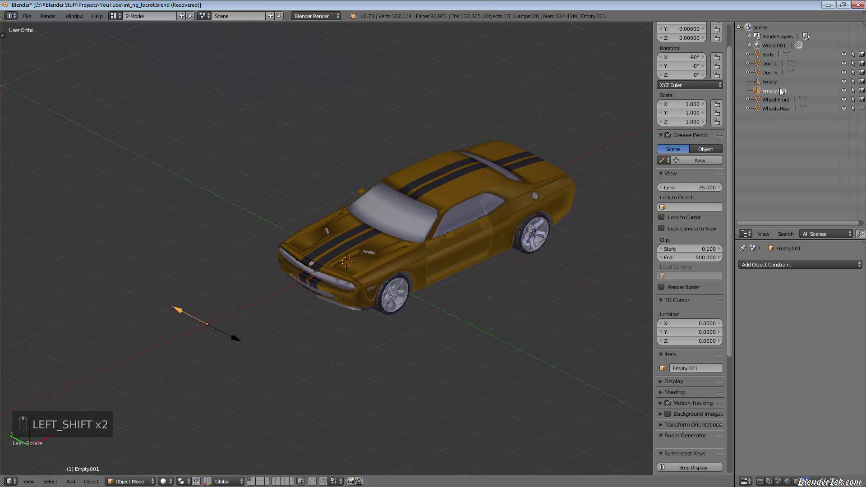
Rename the two arrow empties Door.R Control and Door.L Control in the Outliner
key("o")
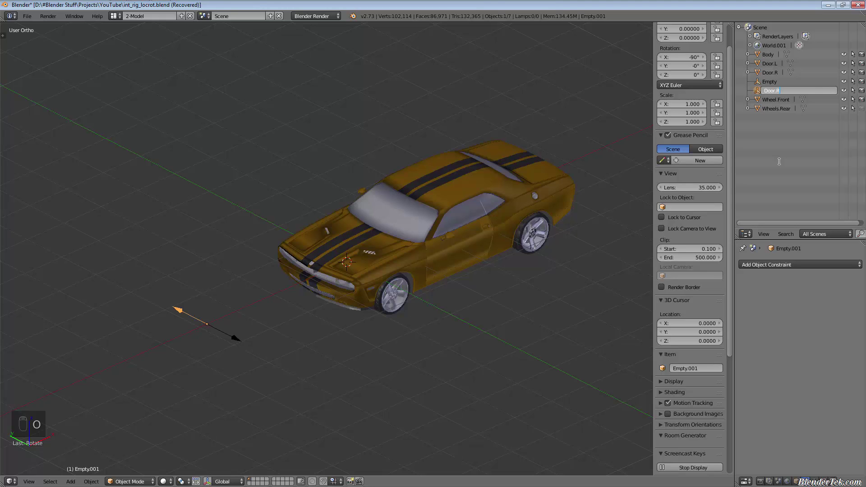
key("l")
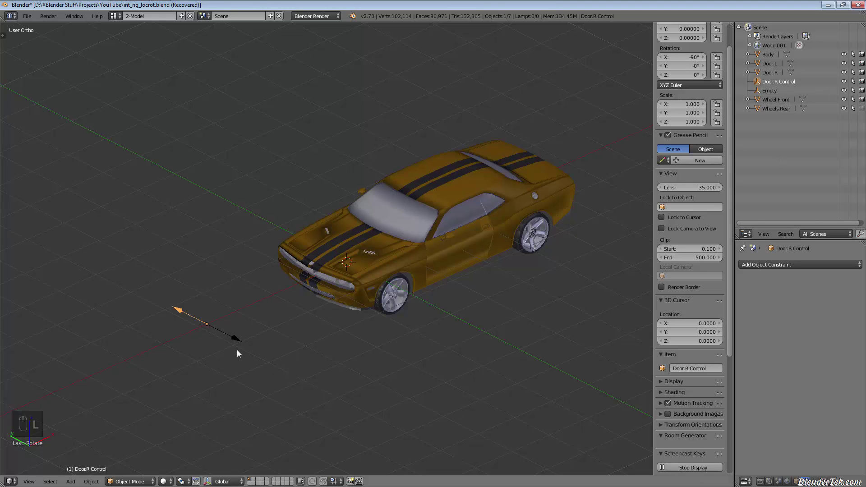
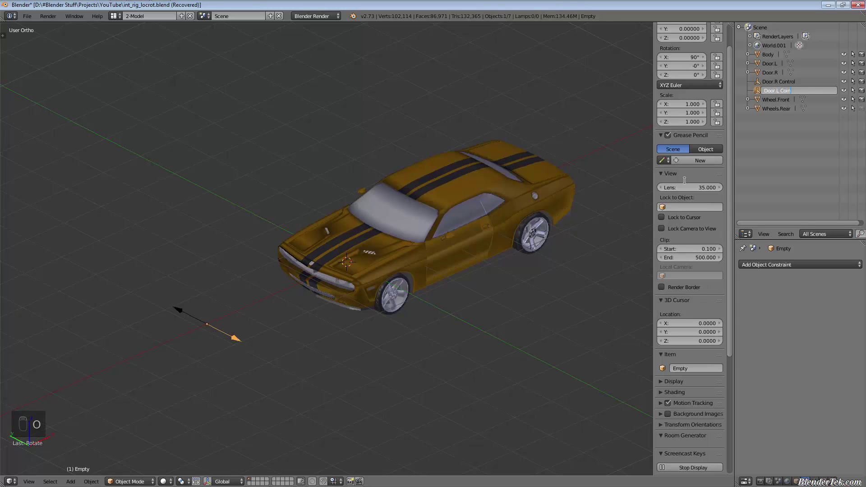
key("BackSpace")
Add a circle empty, rotate it 90° on X and place it near the arrow controls
key("BackSpace")
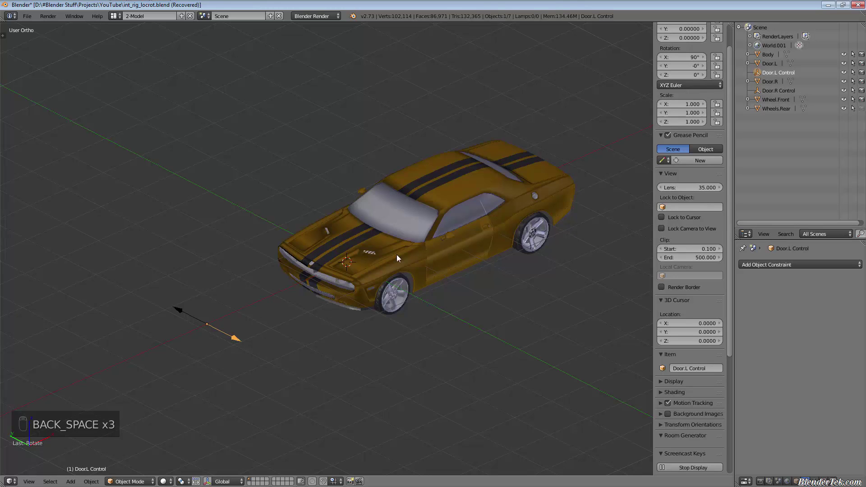
key("shift+a")
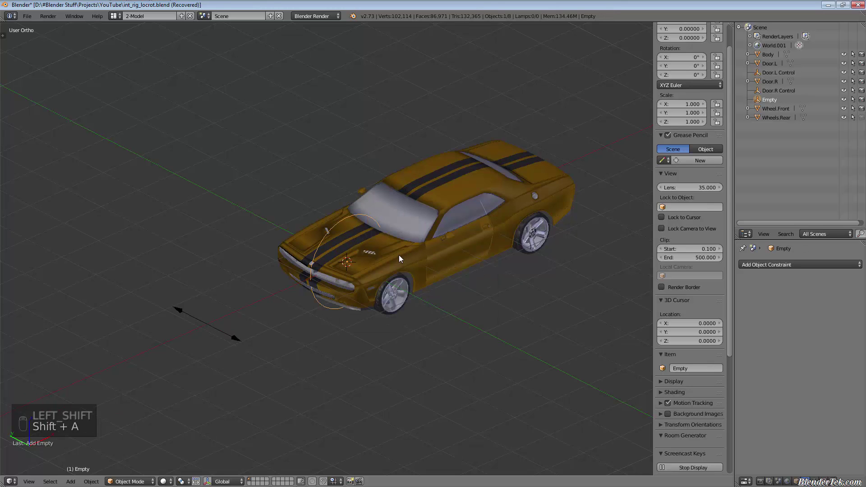
key("r")
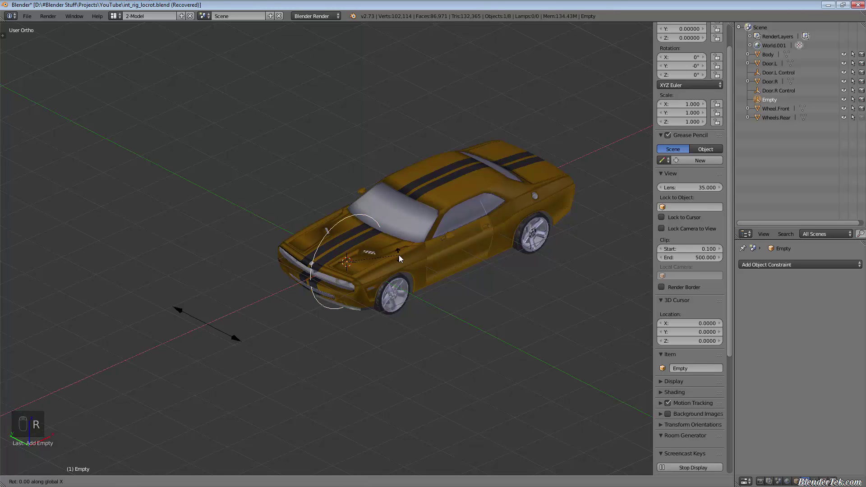
key("g")
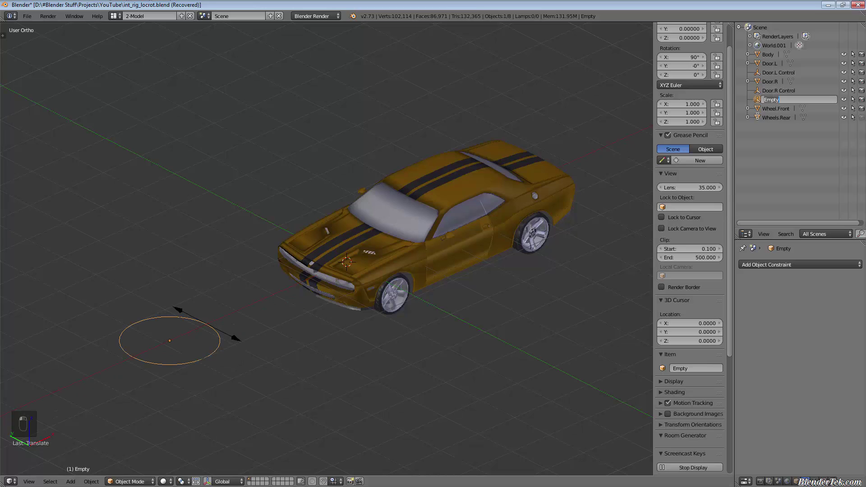
Rename the circle empty Wheels.Front Control and check it beside the car
key("e")
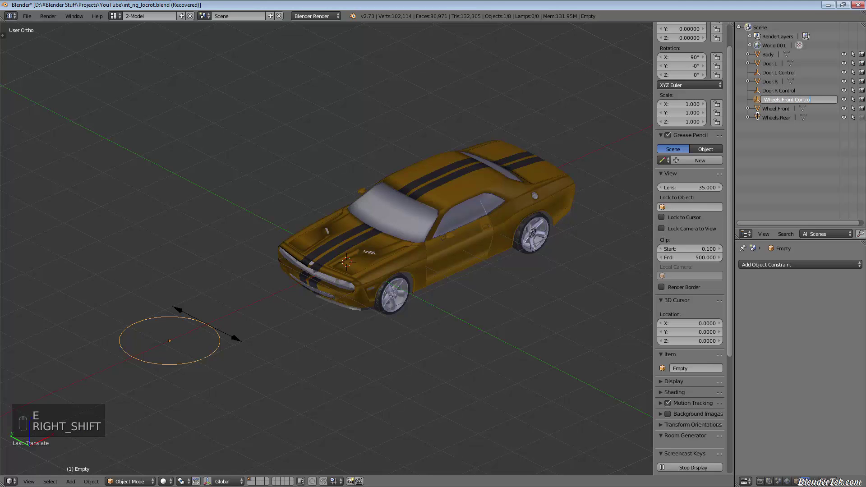
key("l")
left_click_drag(149, 370, 193, 381)
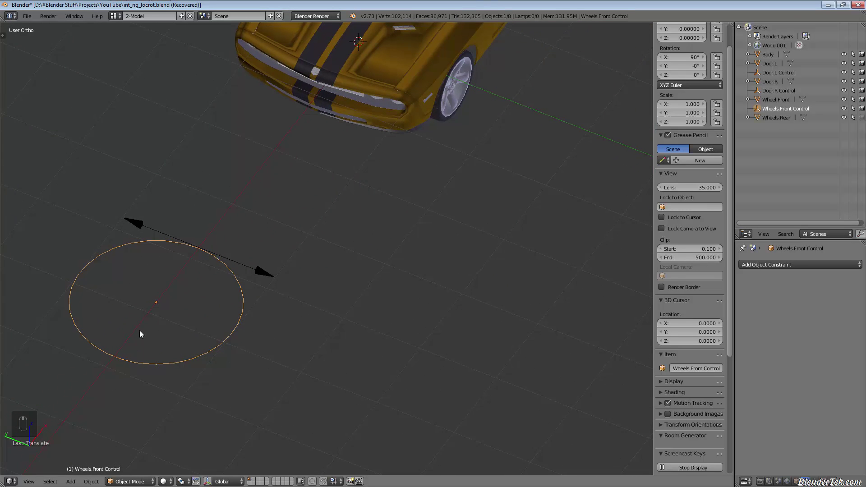
left_click_drag(162, 369, 196, 334)
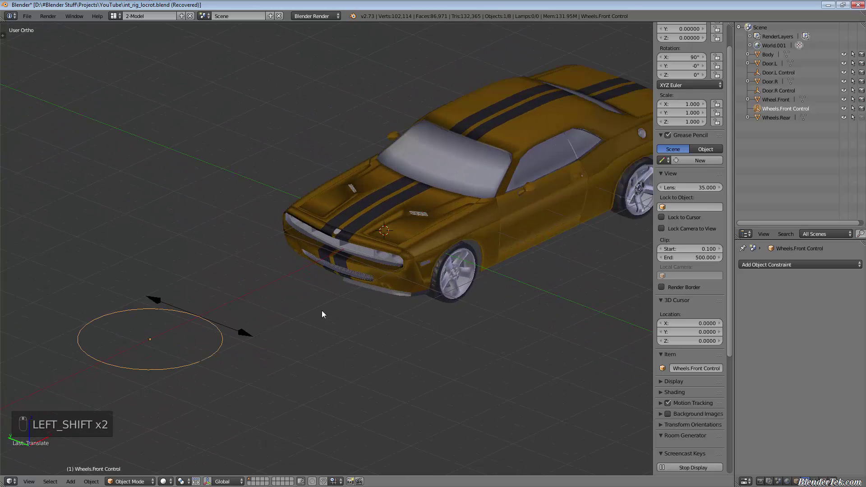
Select the Door.L Control arrow, then the left door body with Object Constraints shown
middle_click(262, 330)
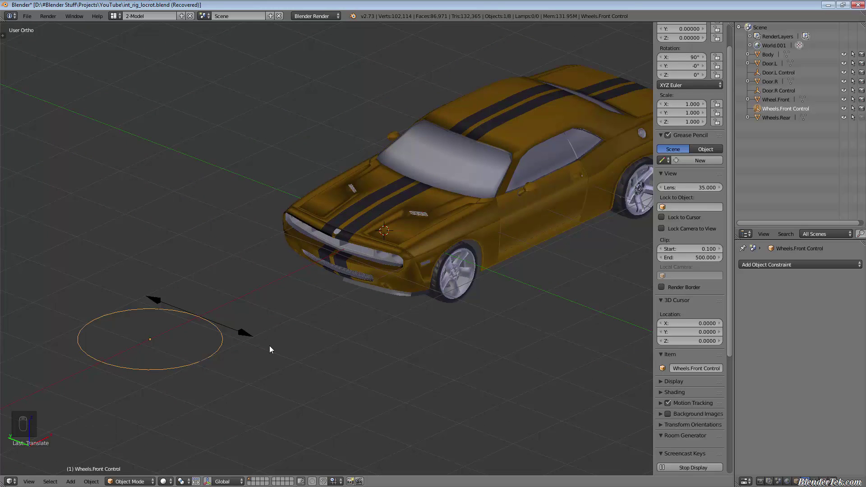
left_click_drag(247, 341, 296, 338)
right_click(296, 338)
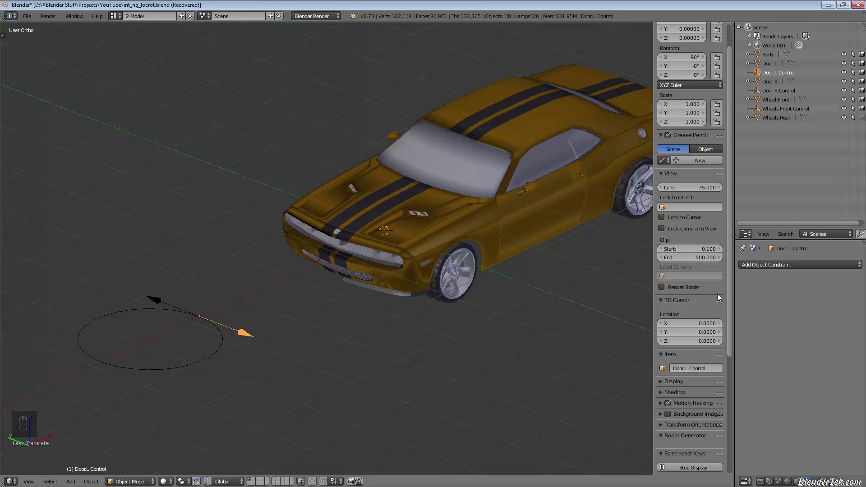
left_click_drag(805, 268, 542, 201)
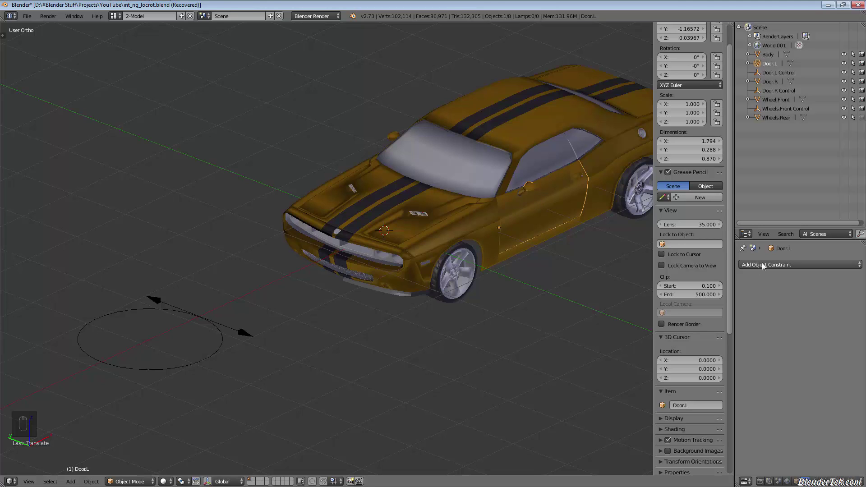
Give Door.L a Copy Rotation constraint targeting Door.L Control
left_click_drag(763, 265, 717, 299)
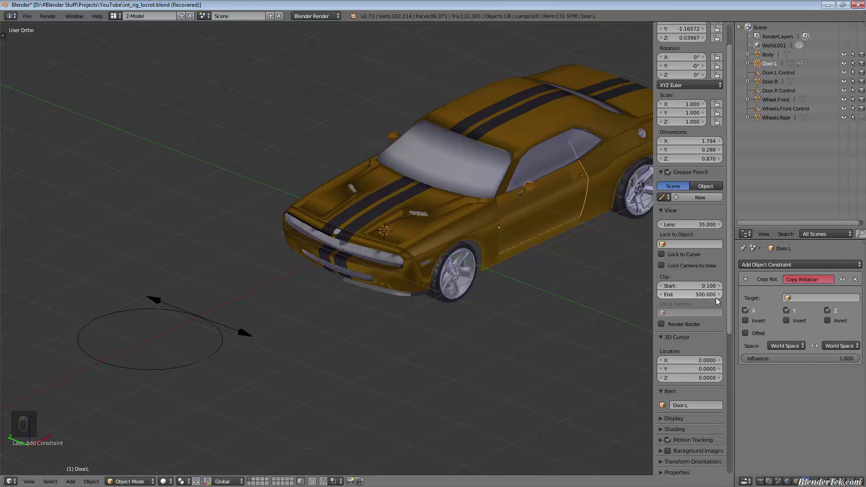
left_click_drag(815, 300, 529, 300)
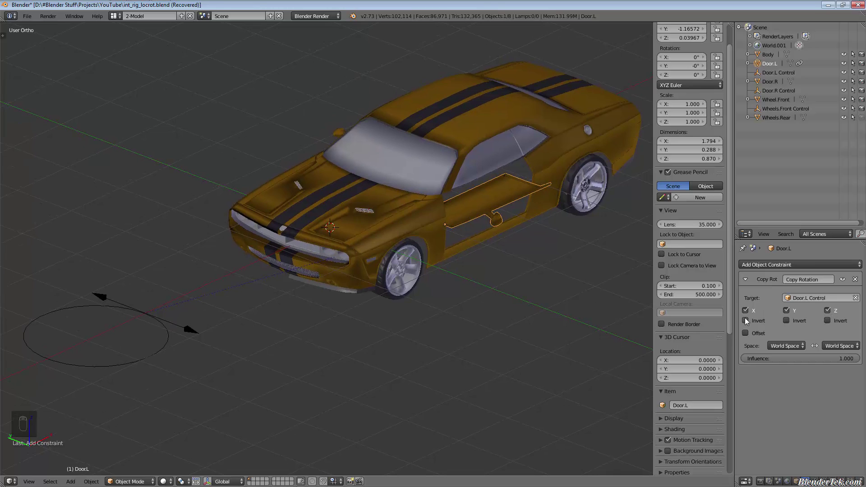
left_click_drag(772, 389, 191, 330)
Rotate Door.L Control to test the door swinging open, then cancel the turn
left_click_drag(191, 331, 272, 348)
key("r")
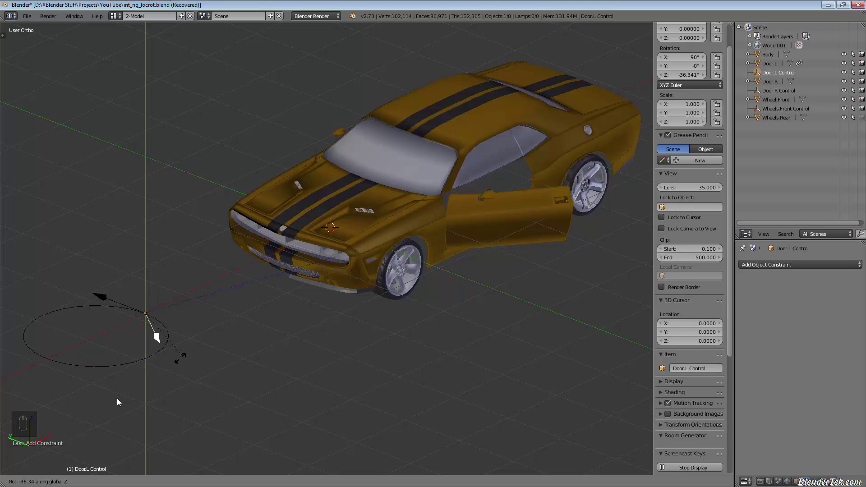
key("r")
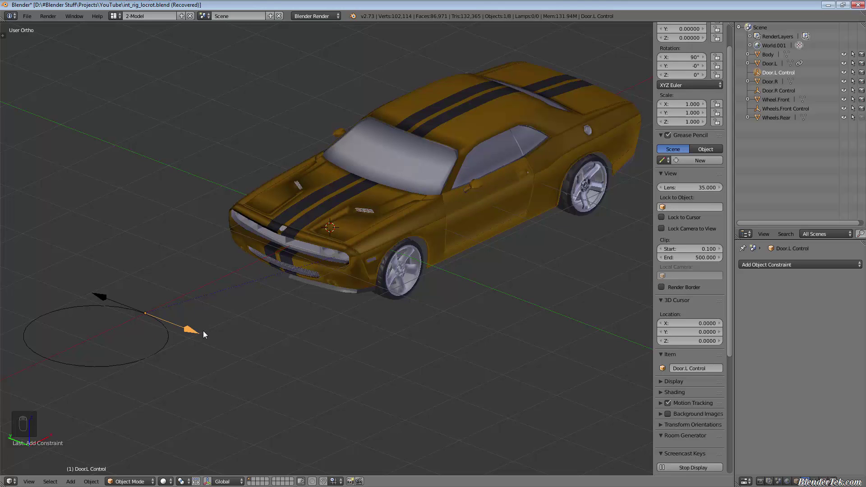
Rotate the Door.L Control arrow back and forth to test the door opening
key("r")
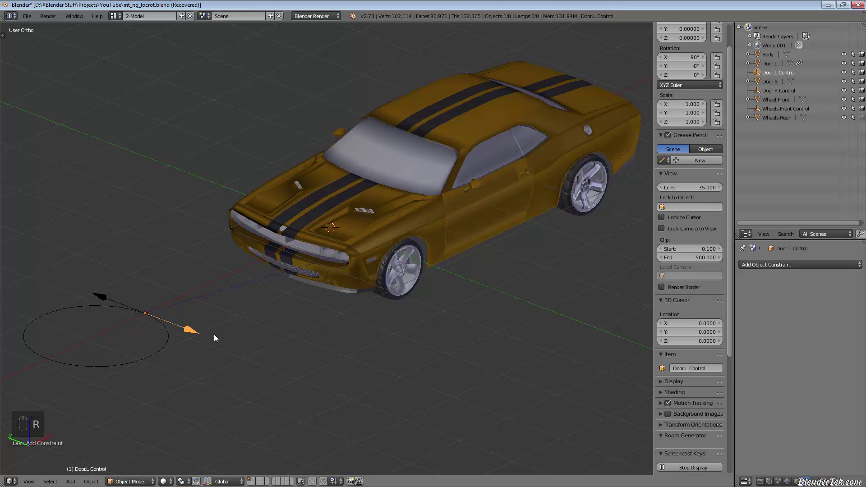
key("r")
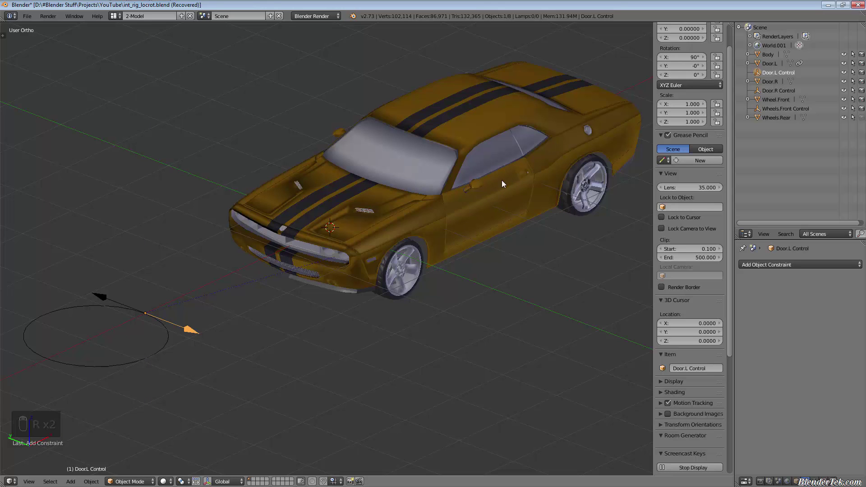
key("r")
key("r")
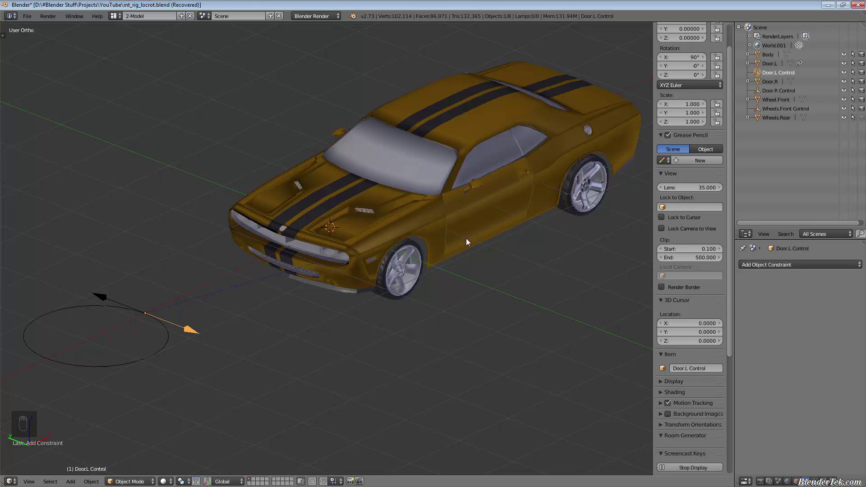
Restrict the door's Copy Rotation to the Z axis only and test the swing again
left_click_drag(502, 212, 810, 264)
left_click_drag(811, 268, 183, 331)
left_click_drag(183, 331, 225, 359)
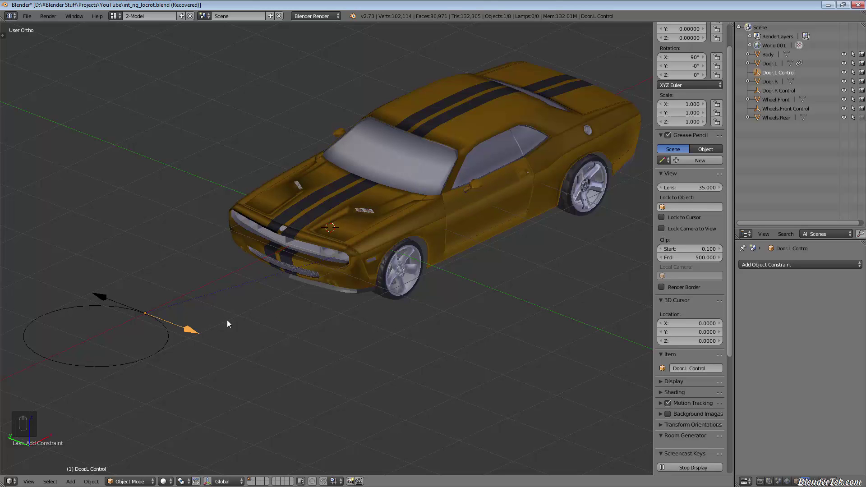
key("r")
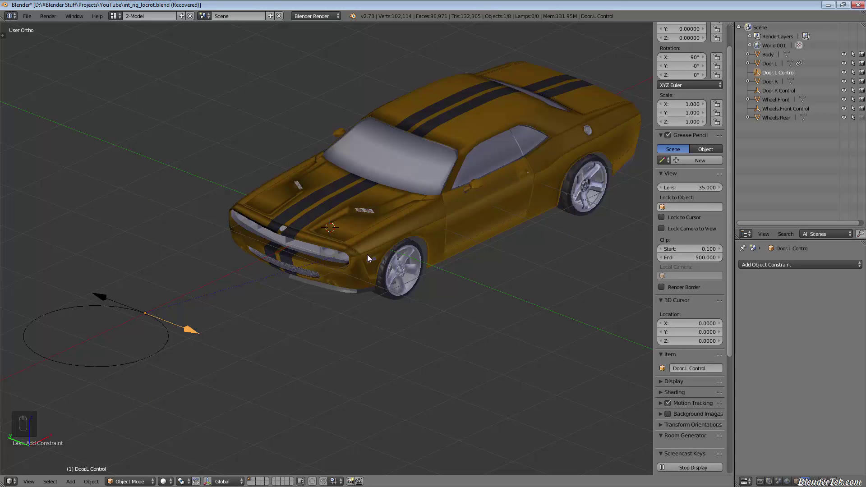
Widen the properties area, hide the N panel and add Limit Rotation Z -65° to 0° on Door.L
left_click_drag(511, 205, 738, 284)
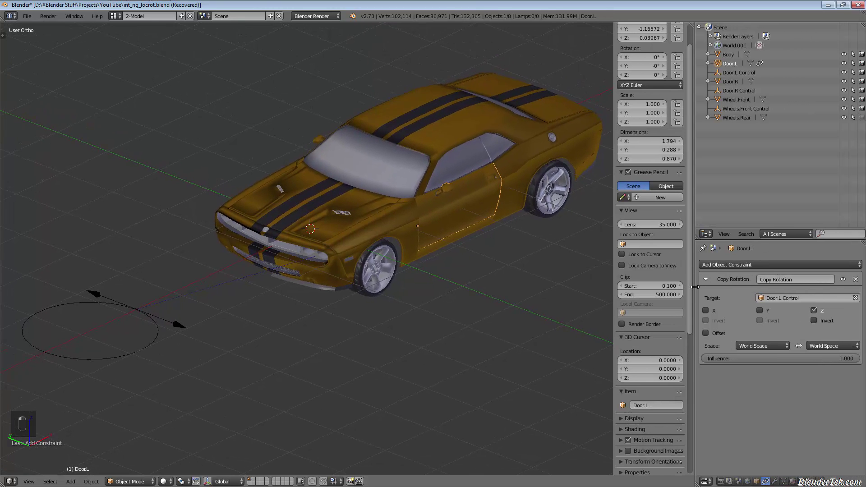
key("n")
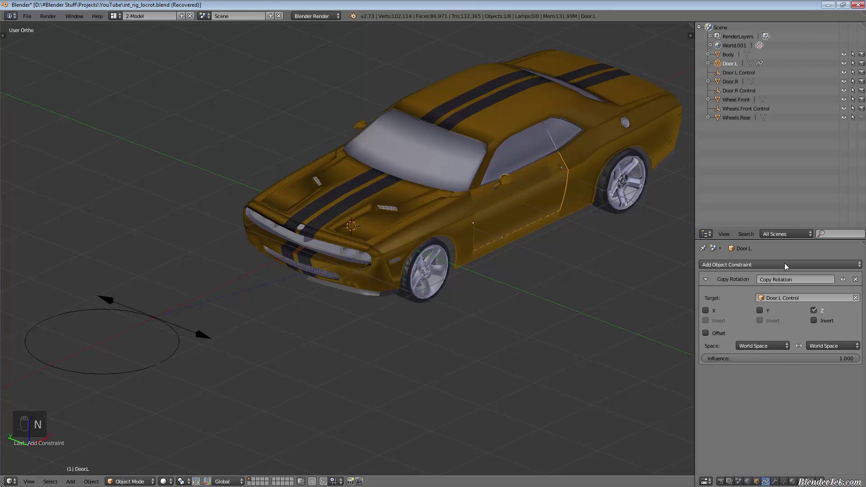
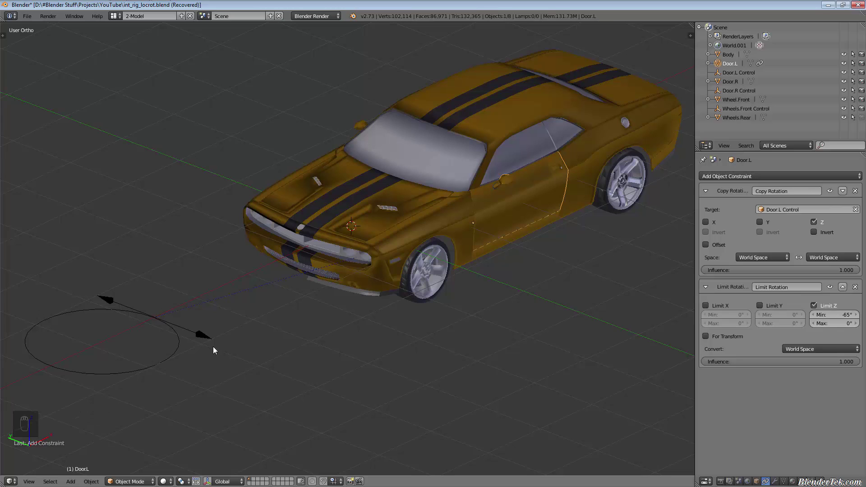
key("r")
Rotate Door.L Control to test the left door swinging within its limits
left_click(414, 349)
left_click_drag(414, 349, 343, 395)
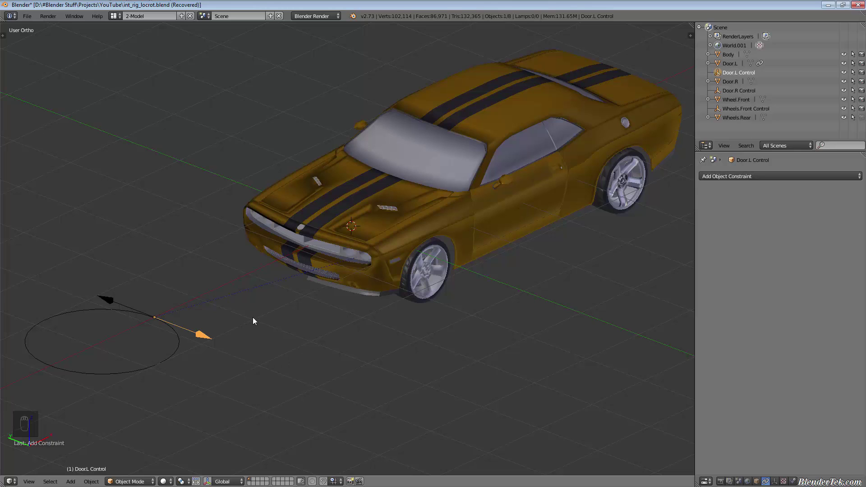
Check the car from the front, then select the Wheel.Front object
key("r")
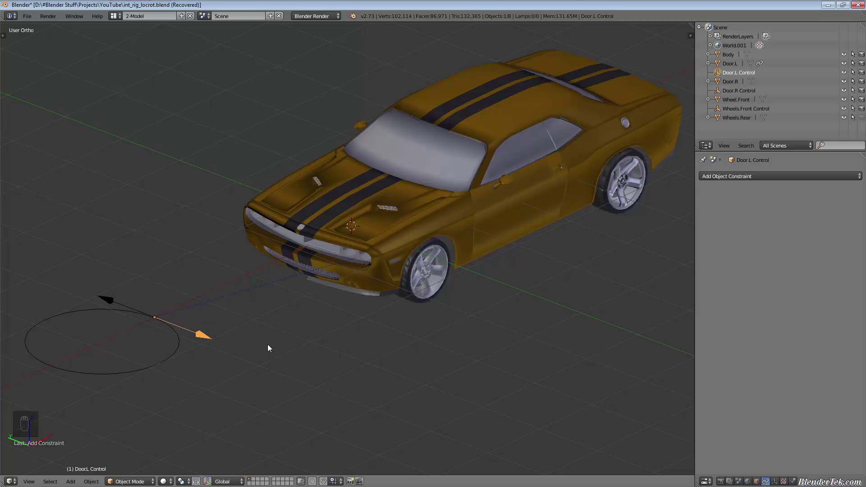
key("r")
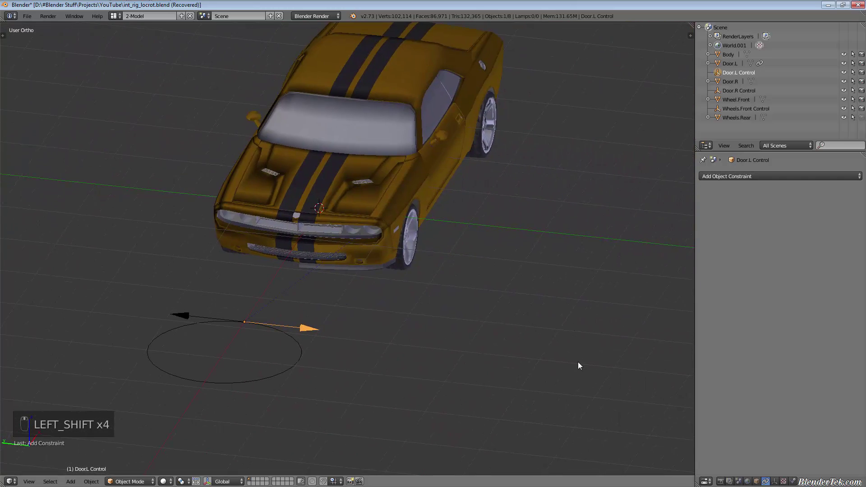
left_click(267, 276)
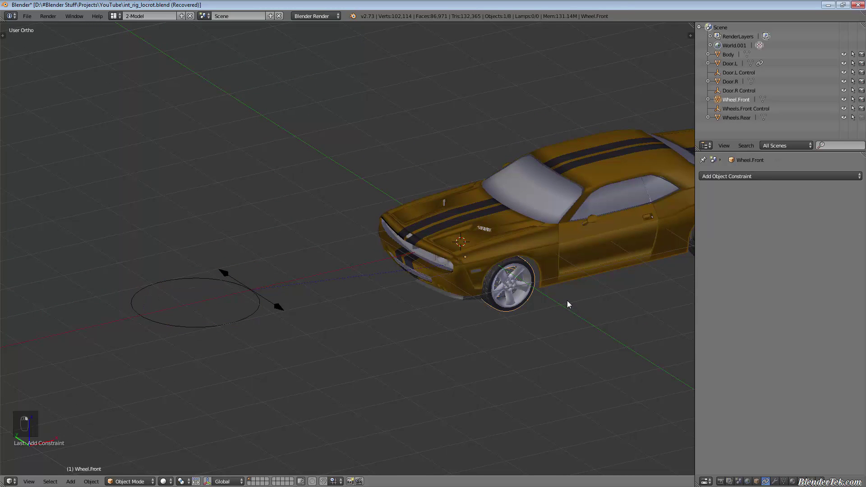
Hide the car body and select the front wheels
middle_click(568, 302)
key("h")
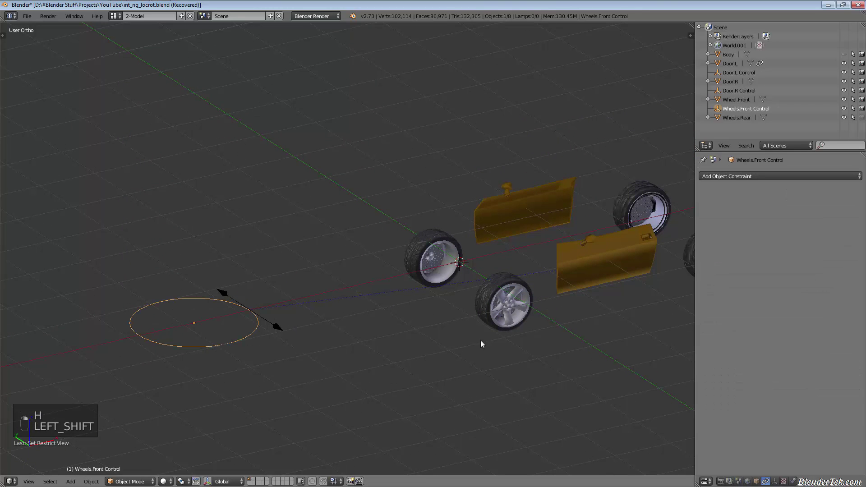
right_click(642, 250)
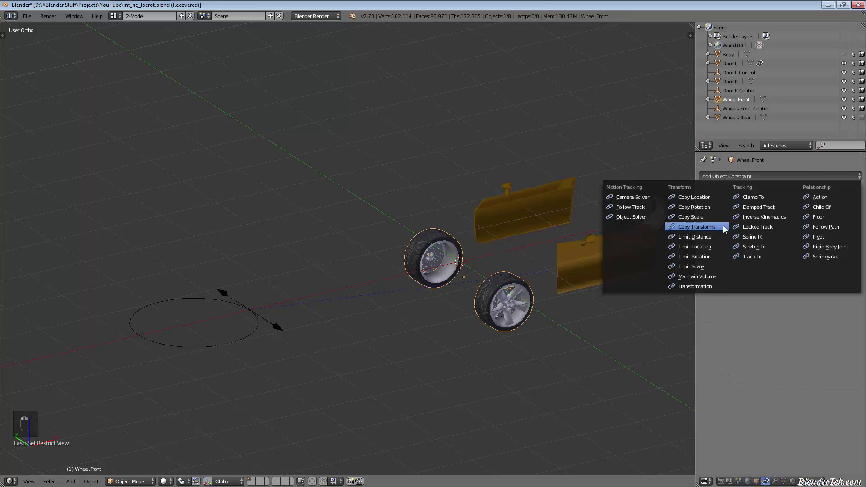
Give the front wheels a Copy Rotation constraint targeting Wheels.Front Control, Z axis only
left_click_drag(720, 210, 796, 214)
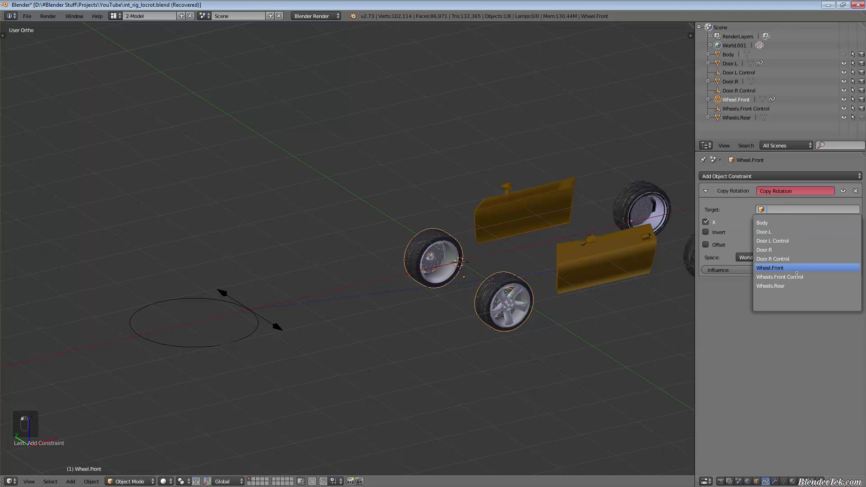
left_click_drag(797, 285, 705, 224)
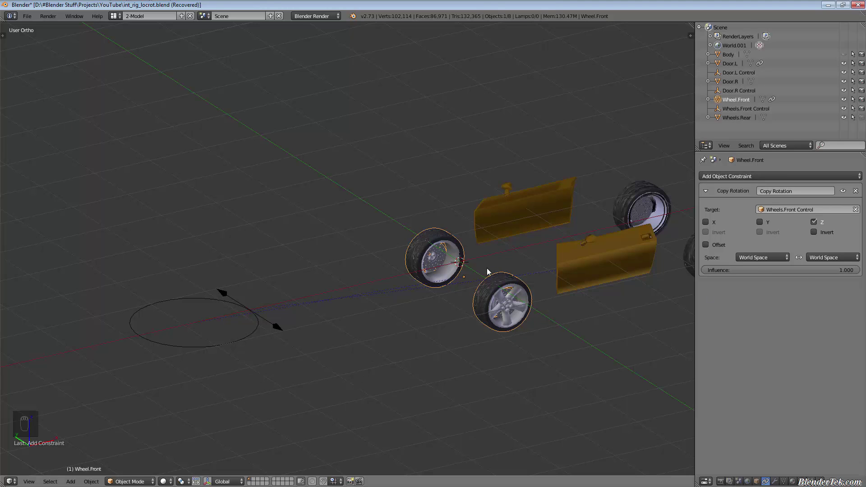
left_click_drag(543, 346, 258, 336)
Give Wheels.Front Control a Limit Rotation constraint of Z -10° to 10° and test steering
left_click_drag(257, 336, 394, 326)
key("r")
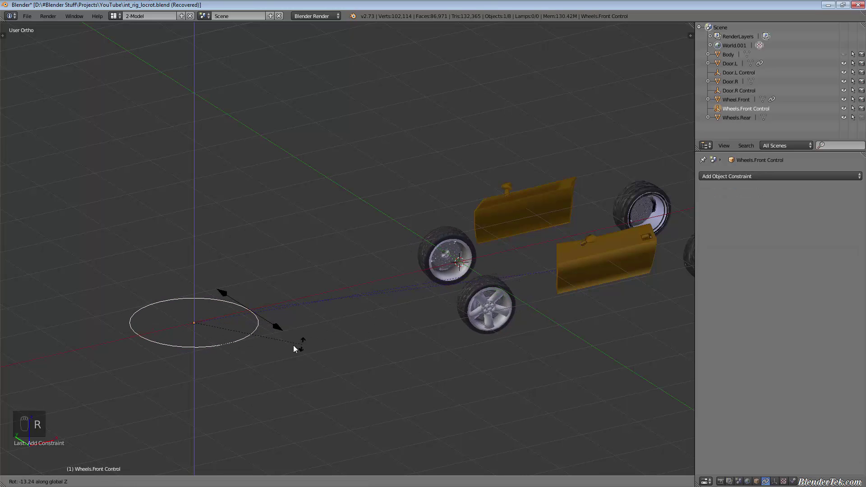
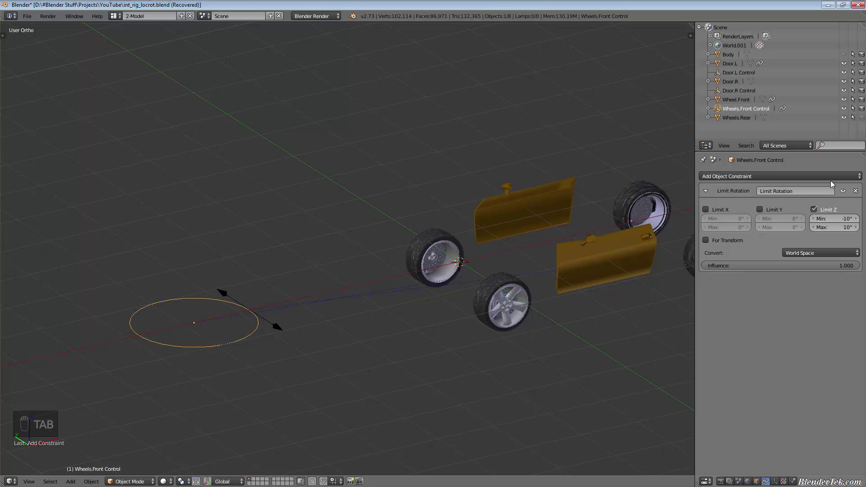
left_click_drag(182, 349, 270, 393)
key("r")
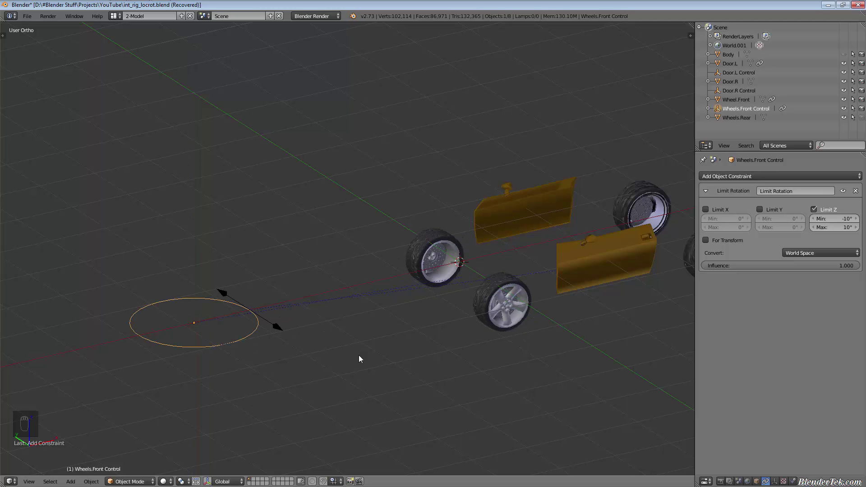
Unhide the car body, test steering again and place the 3D cursor beside the car
key("alt+h")
key("r")
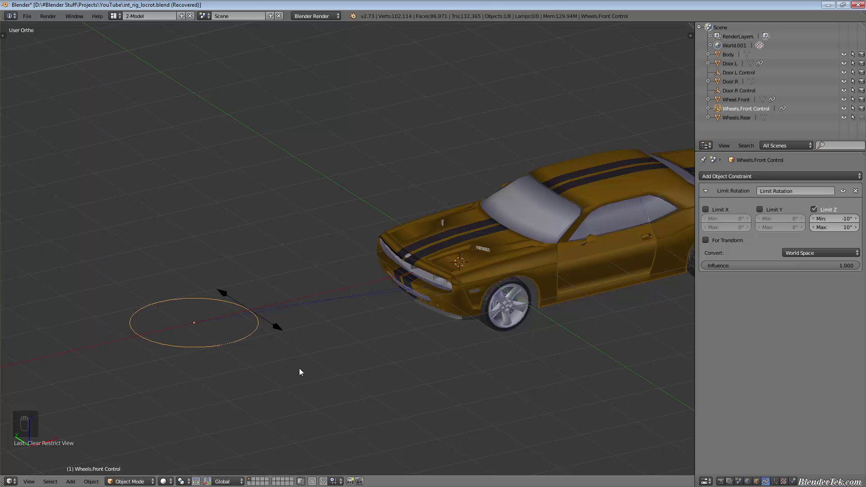
key("r")
key("r")
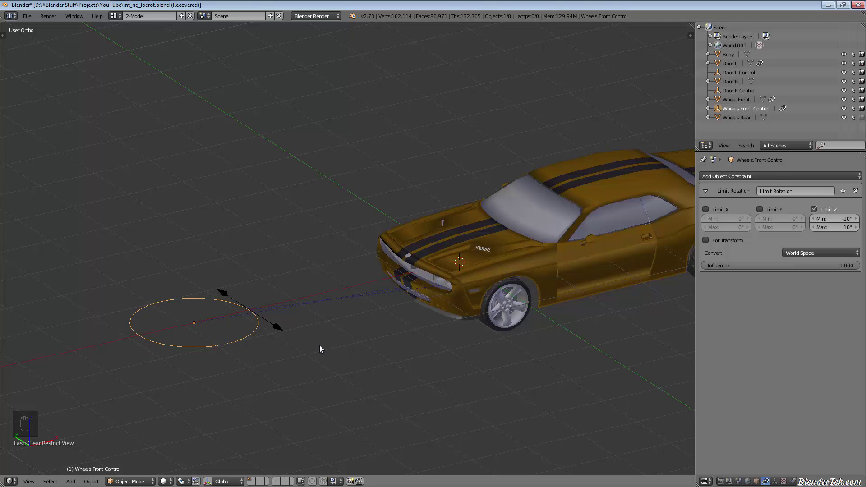
key("r")
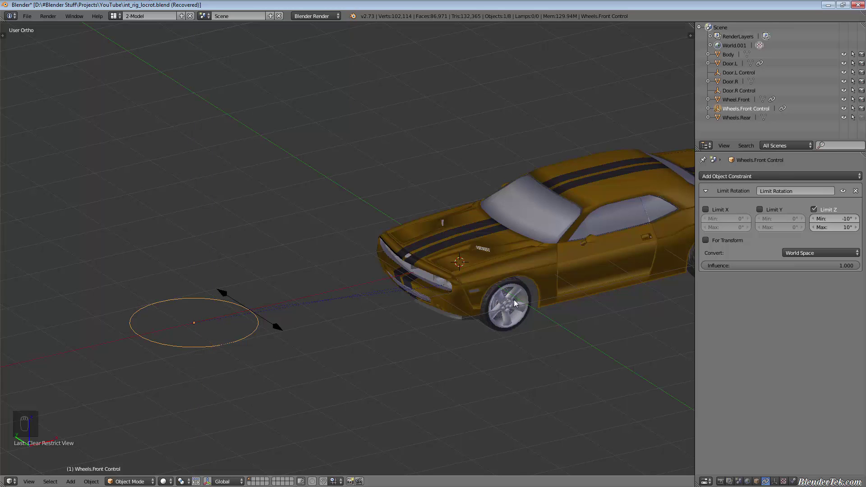
left_click(491, 346)
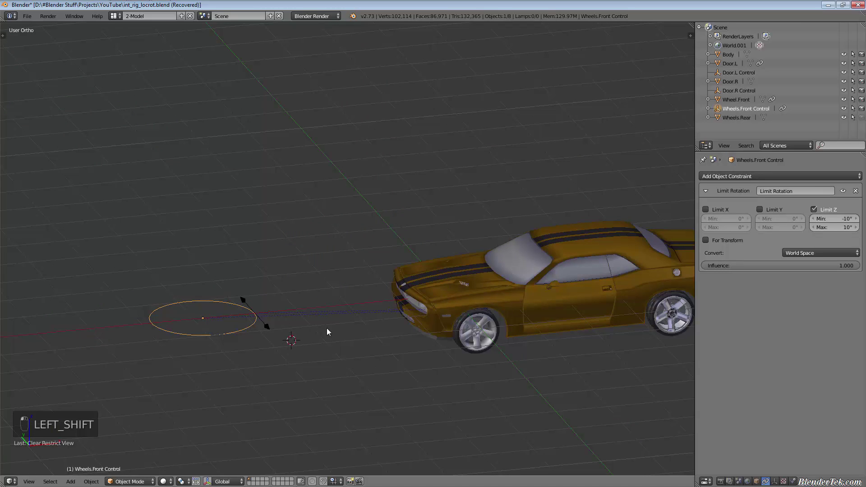
Place a Single Arrow empty at the car front and rename it Suspension in the Outliner
key("shift+s")
key("shift+a")
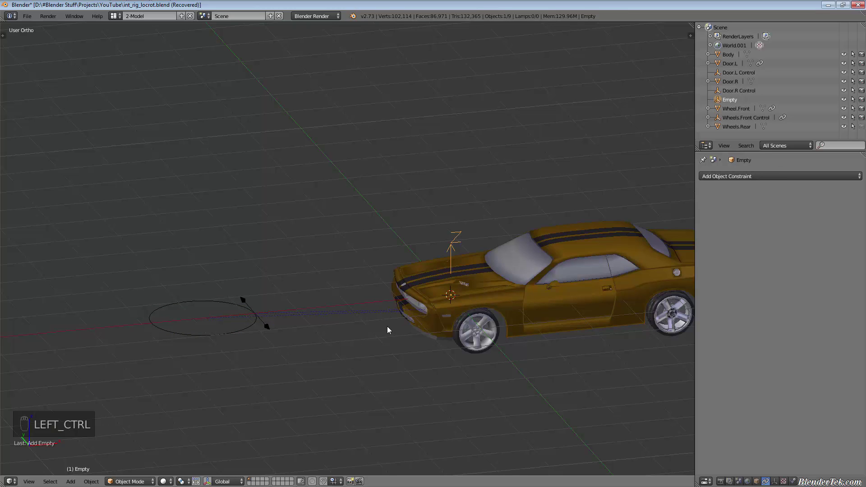
key("ctrl+z")
key("shift+a")
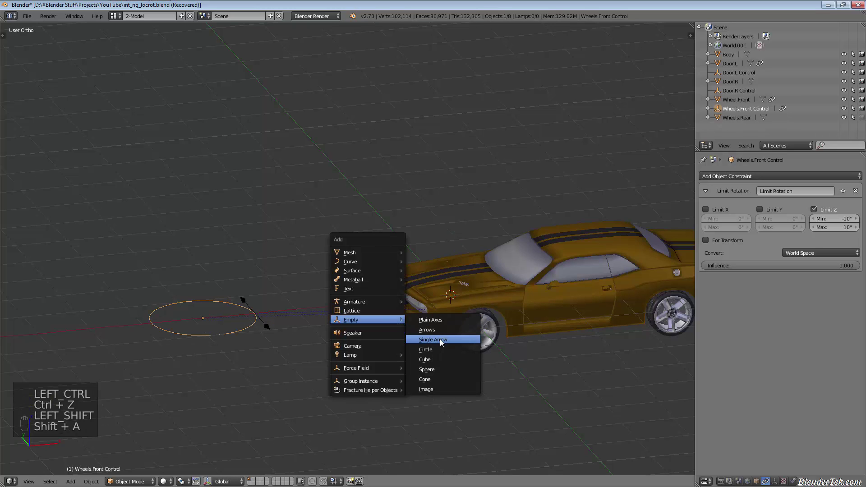
key("g")
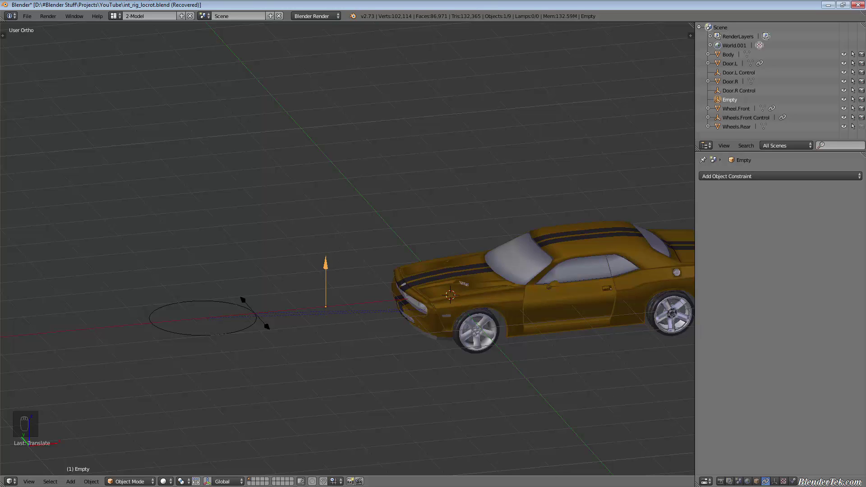
key("ctrl+z")
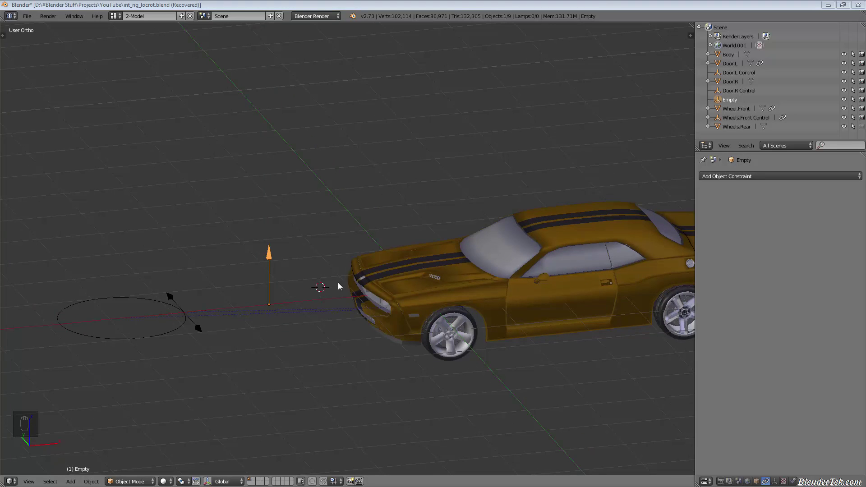
left_click_drag(735, 98, 346, 266)
Add a plain-axes Empty at the car front and parent the body, doors and wheels to it
key("shift+a")
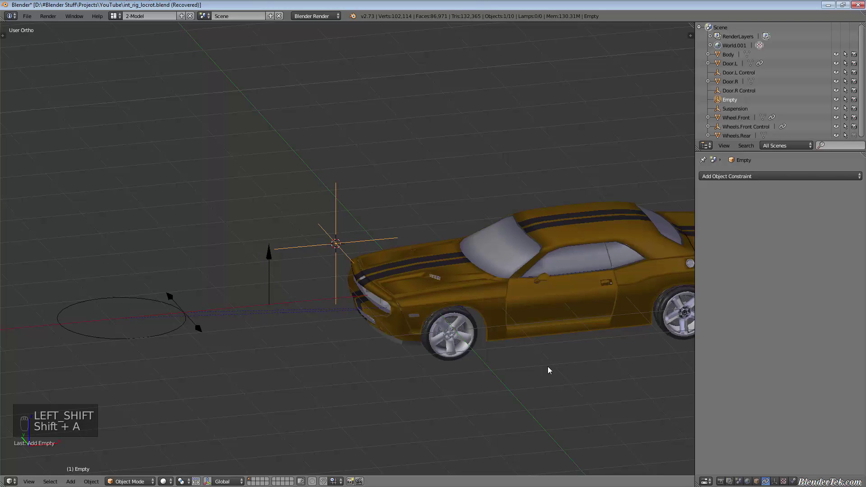
key("shift+b")
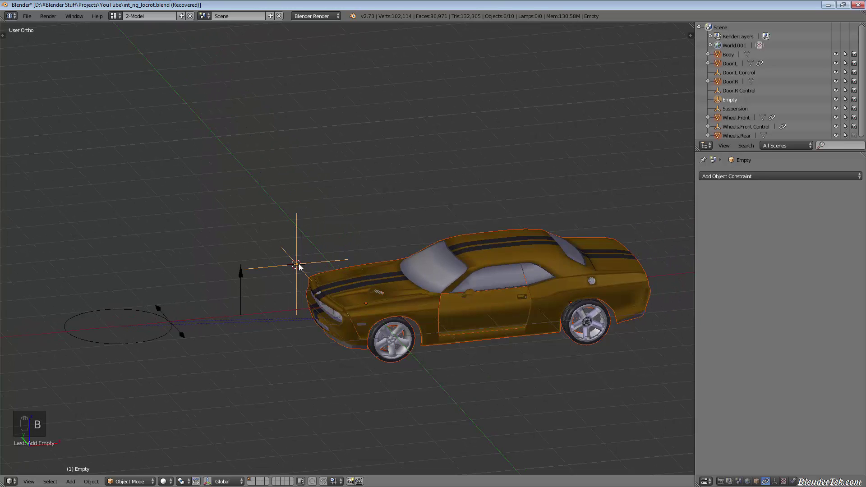
left_click_drag(301, 249, 300, 249)
right_click(301, 250)
key("ctrl+shift+p")
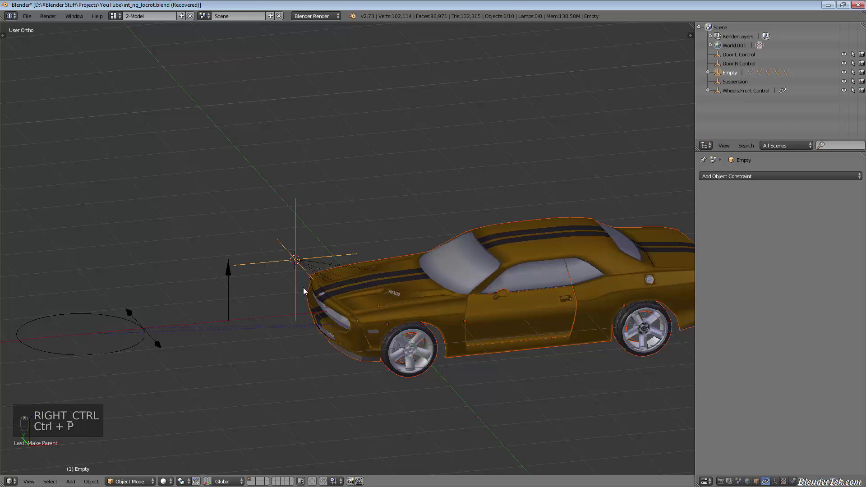
Deselect the car parts and hide the Empty by moving it to another layer
key("g")
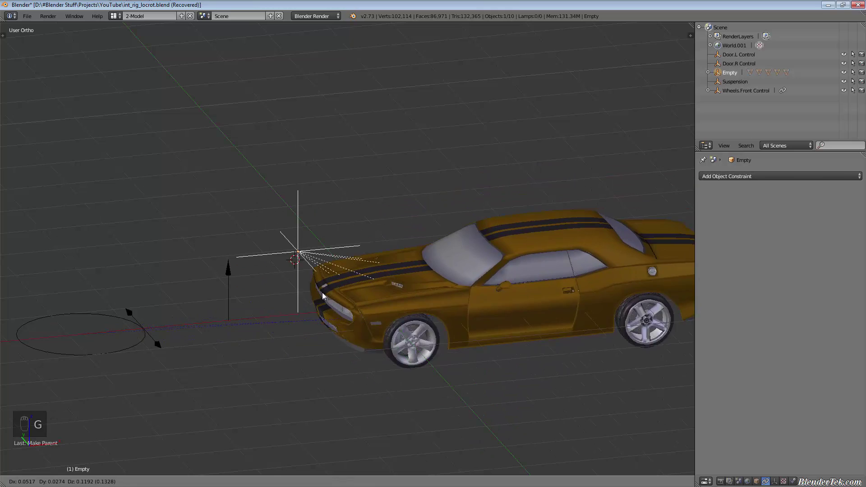
left_click_drag(299, 245, 299, 244)
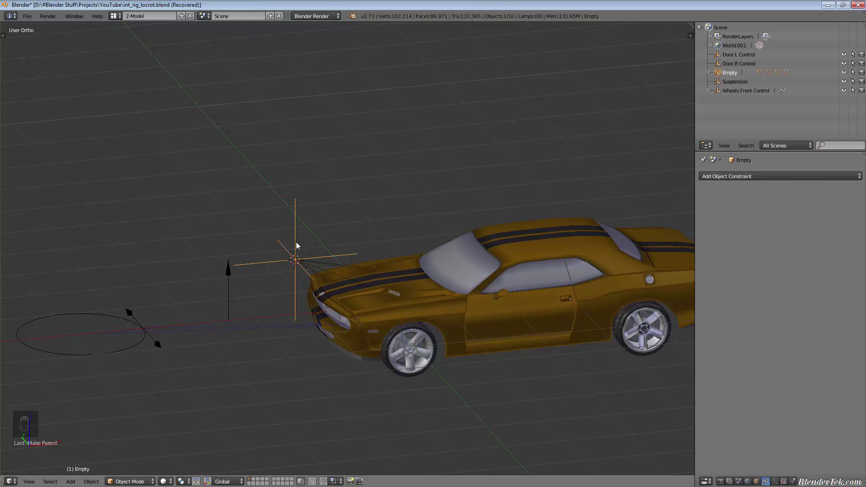
key("m")
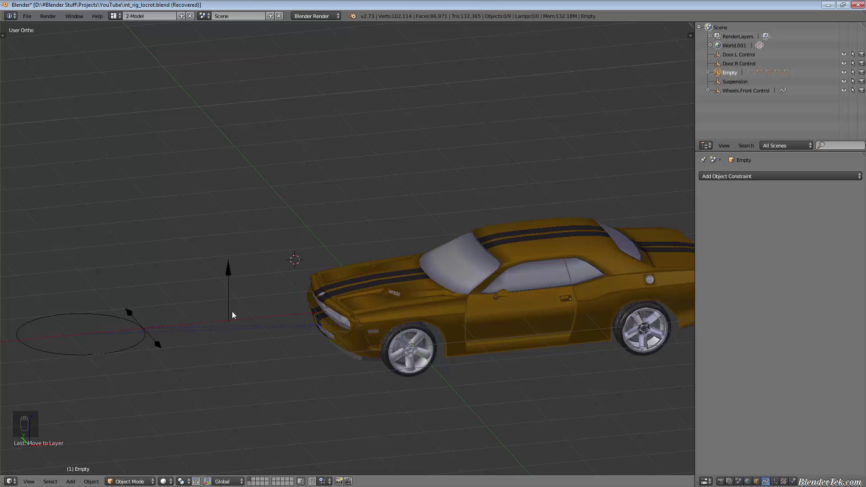
Give the Empty a Copy Location constraint targeting Suspension, copying Z only
left_click_drag(736, 74, 715, 196)
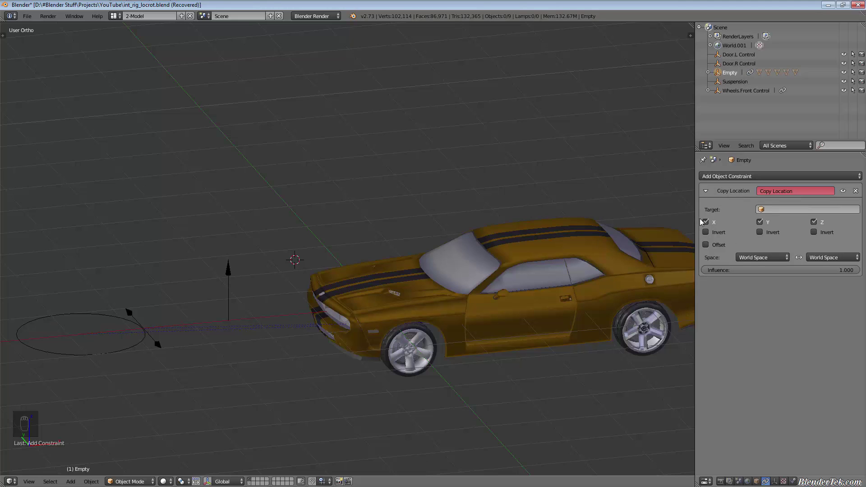
left_click_drag(705, 226, 228, 282)
left_click_drag(228, 282, 283, 316)
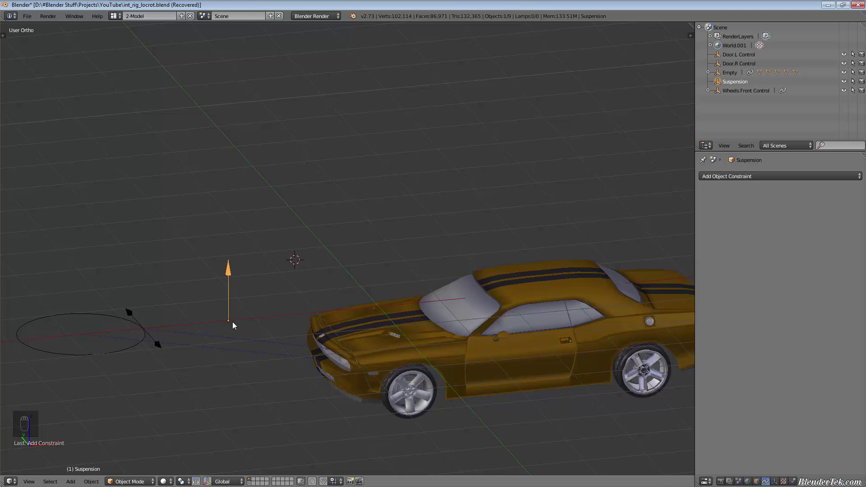
Test-rotate the left door control and the front wheel control on one axis, cancelling each
key("g")
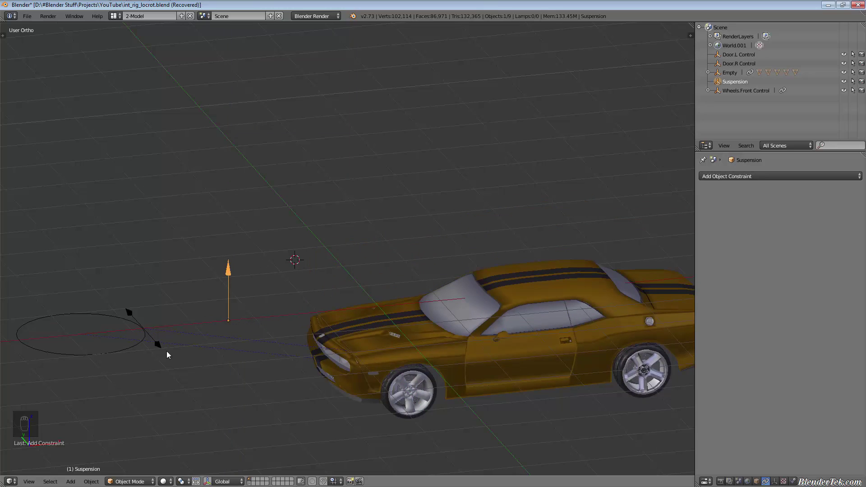
left_click(161, 345)
key("r")
right_click(231, 392)
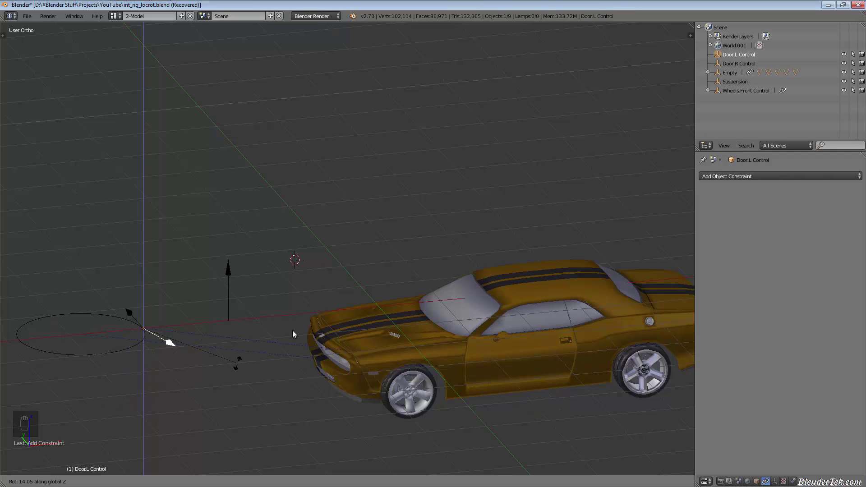
left_click_drag(123, 358, 205, 387)
key("r")
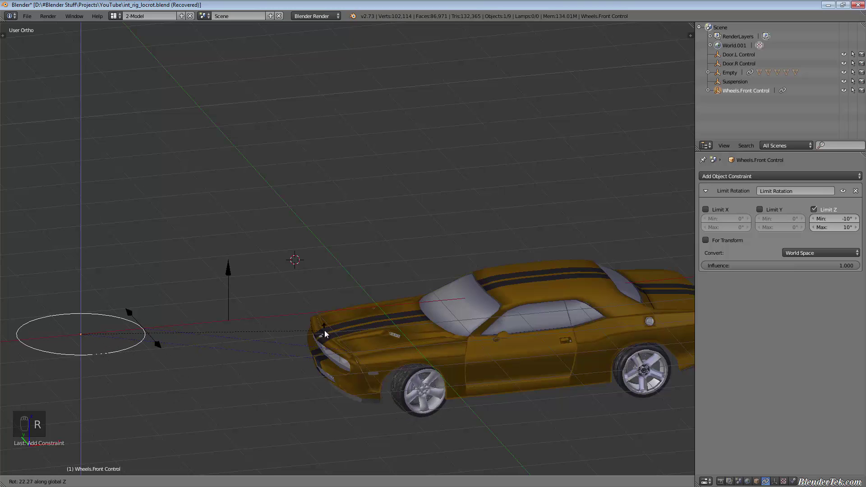
key("g")
key("z")
key("g")
Reveal the hidden Empty and raise the Suspension arrow to lift the car
right_click(313, 302)
left_click(314, 268)
key("shift+g")
left_click(346, 190)
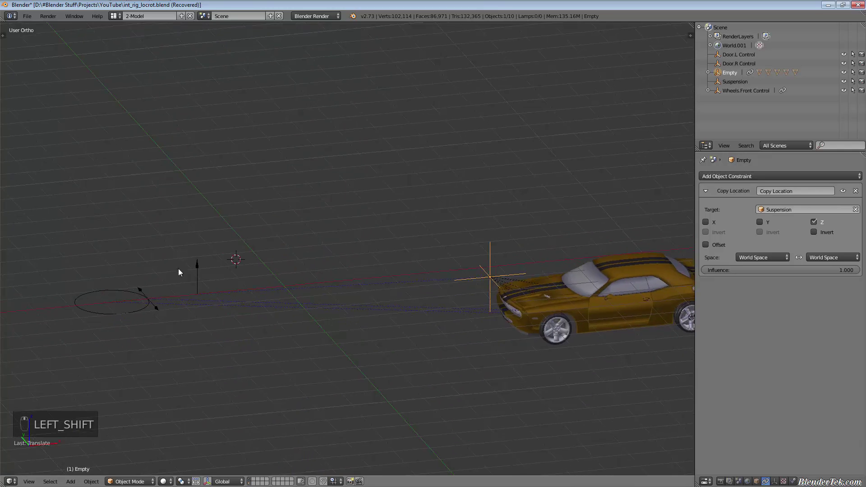
key("shift+g")
left_click_drag(193, 269, 204, 257)
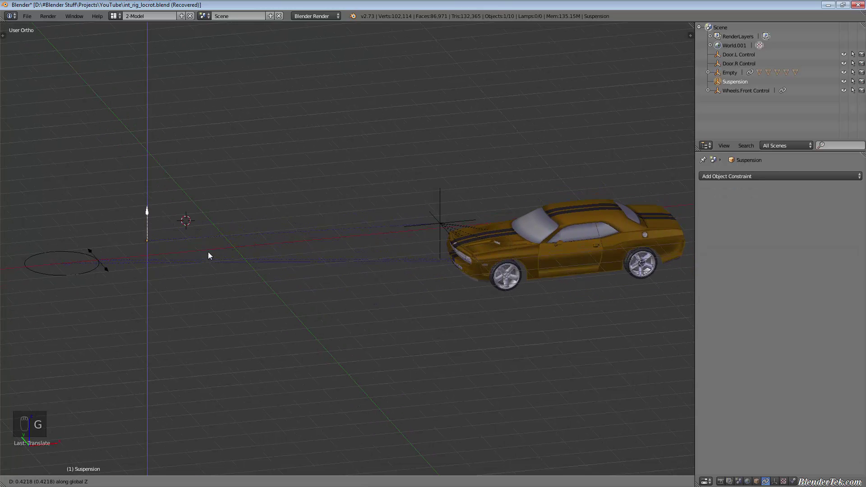
Swing the left door open on the vertical axis and steer the front wheels, cancelling both tests
right_click(100, 278)
key("r")
key("r")
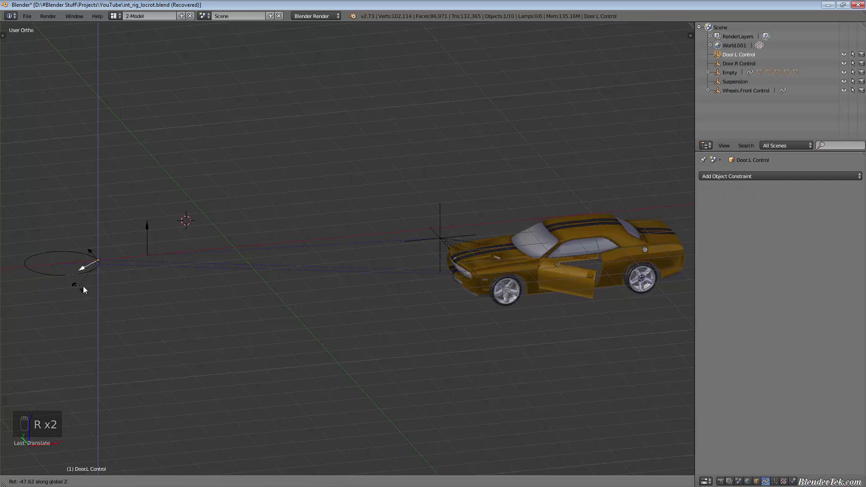
left_click_drag(79, 272, 133, 290)
key("r")
key("r")
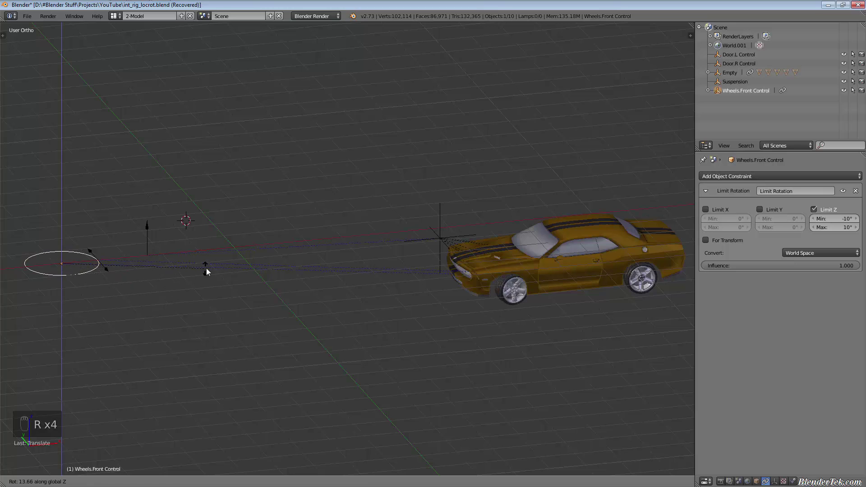
right_click(432, 226)
key("g")
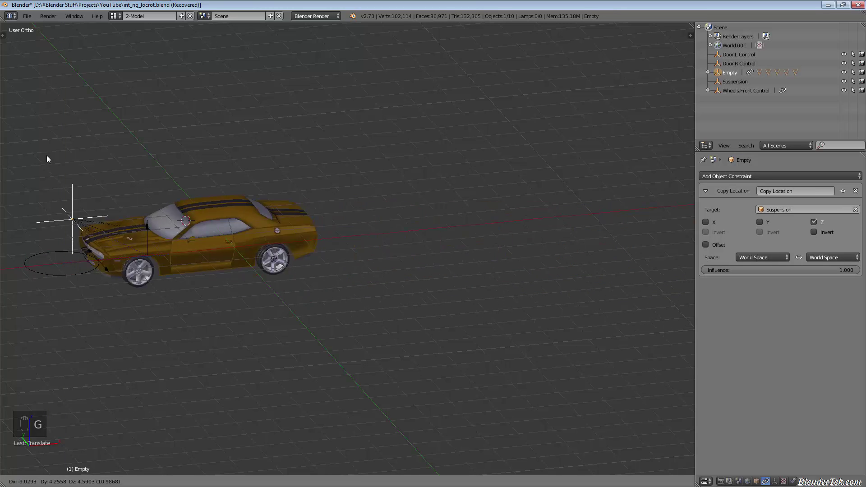
left_click_drag(181, 162, 746, 182)
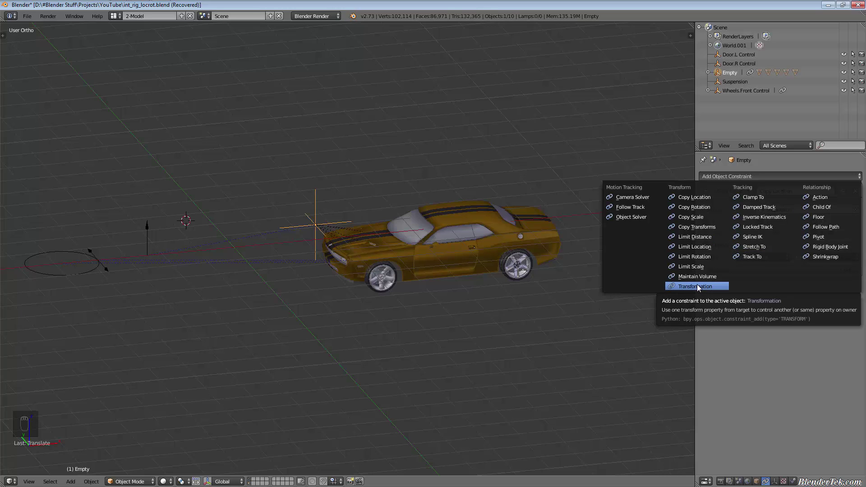
left_click_drag(295, 258, 446, 325)
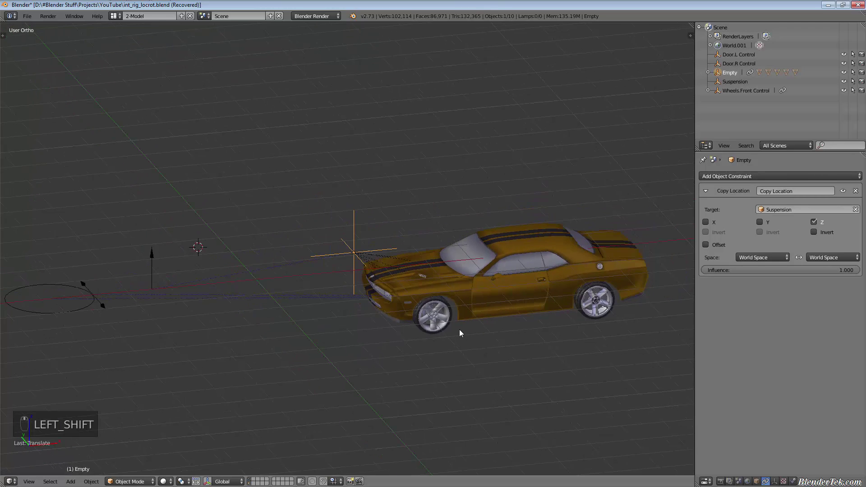
Rotate the parent Empty to spin the whole car around it
middle_click(445, 337)
key("shift+r")
left_click(591, 253)
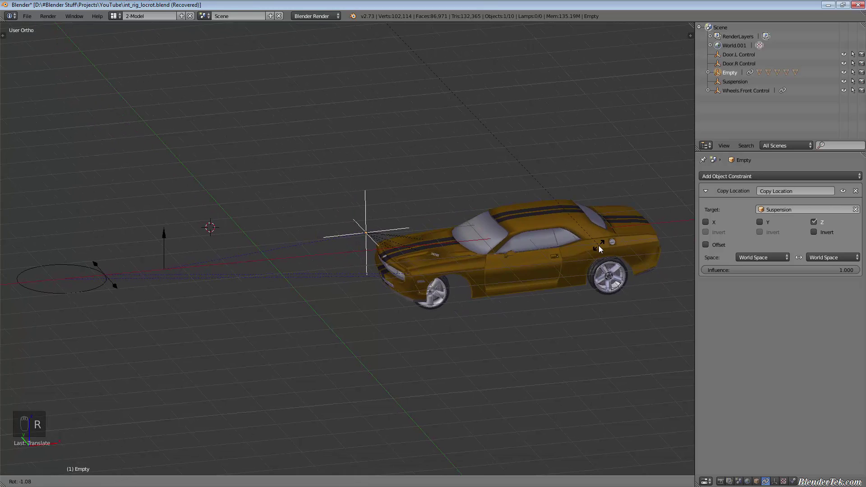
left_click(615, 230)
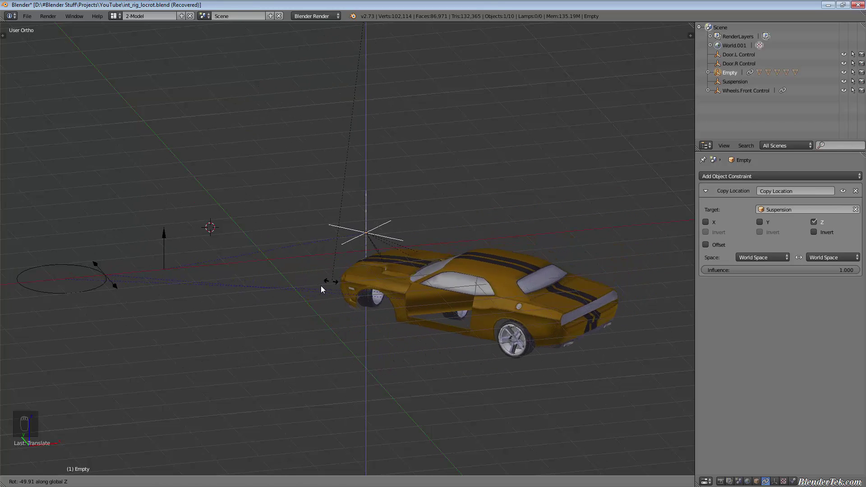
left_click_drag(123, 291, 107, 330)
key("r")
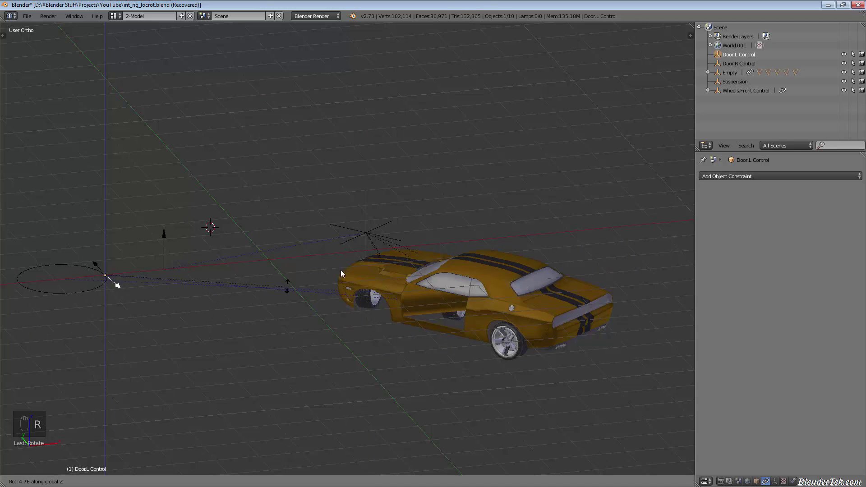
Turn the front wheels with Wheels.Front Control, limited to -10° to 10° on Z
left_click_drag(56, 298, 338, 292)
key("r")
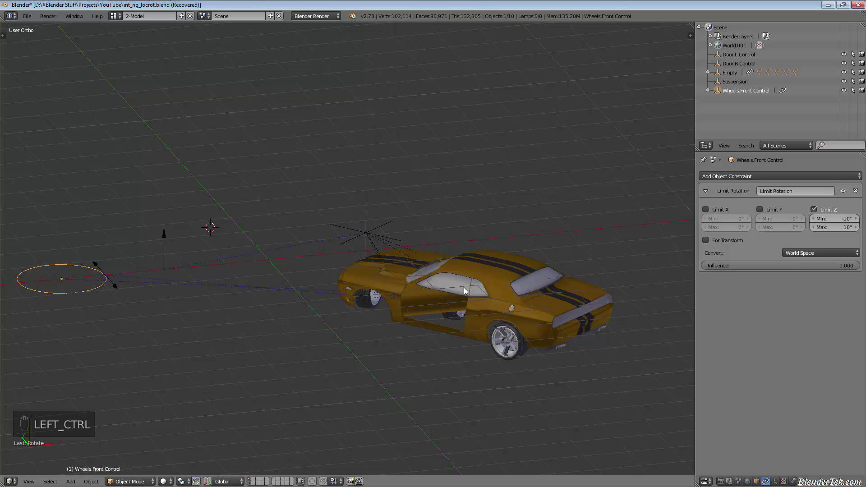
Undo the wheel, door and car rotation tests, dismissing the constraint menu without adding one
key("ctrl+z")
key("ctrl+z")
key("ctrl+z")
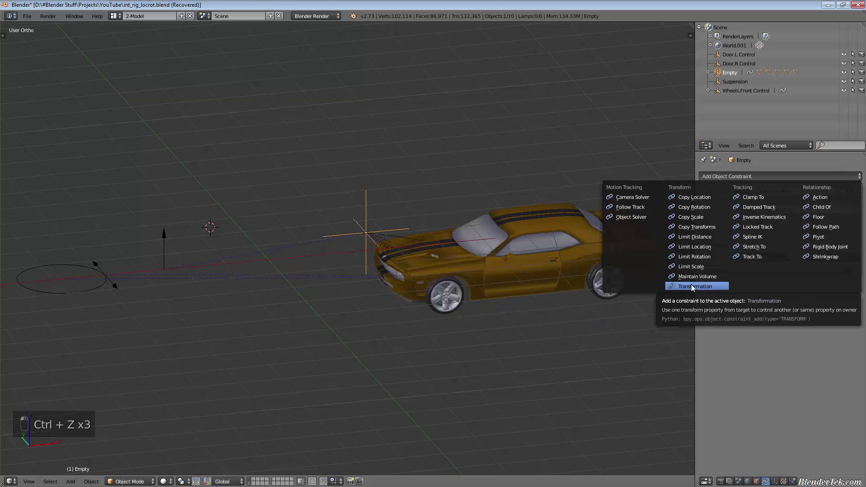
left_click_drag(743, 361, 802, 329)
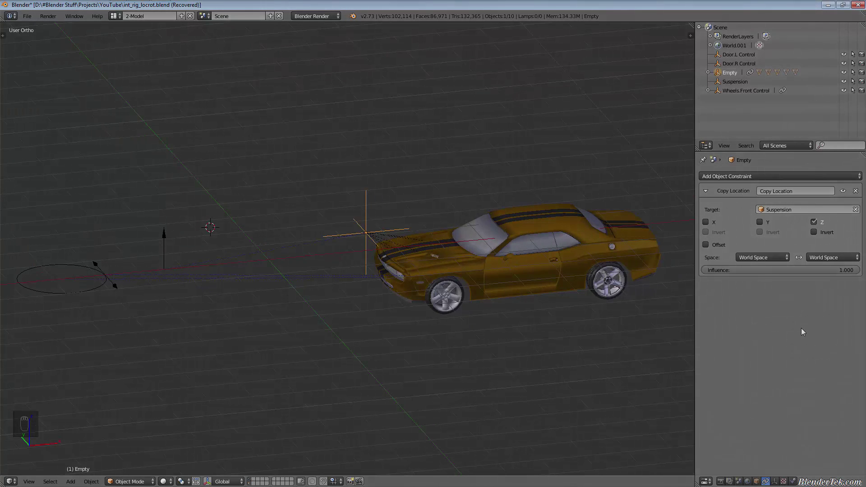